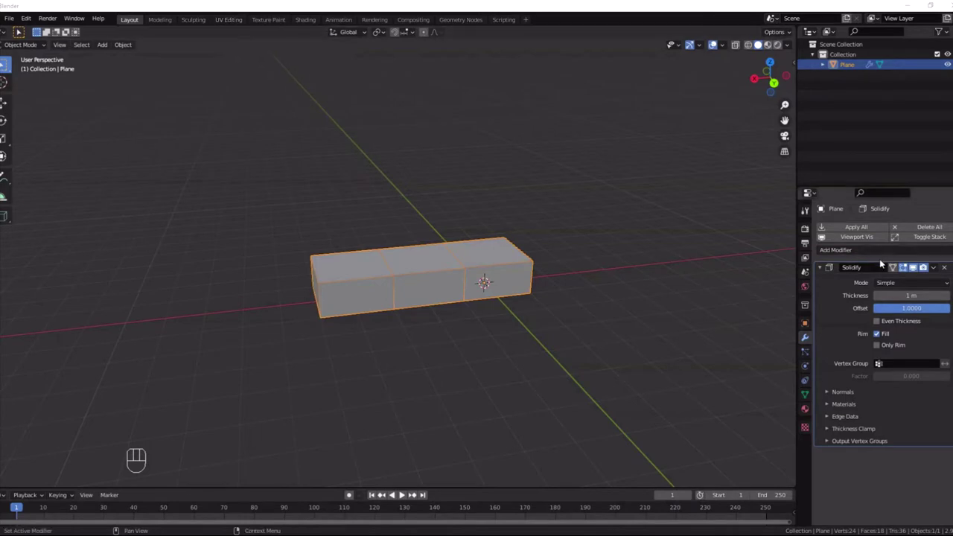
# Add a new vertex group to the plane and select its bottom faces in Edit Mode.
pyautogui.click(921, 271)
pyautogui.click(921, 271)
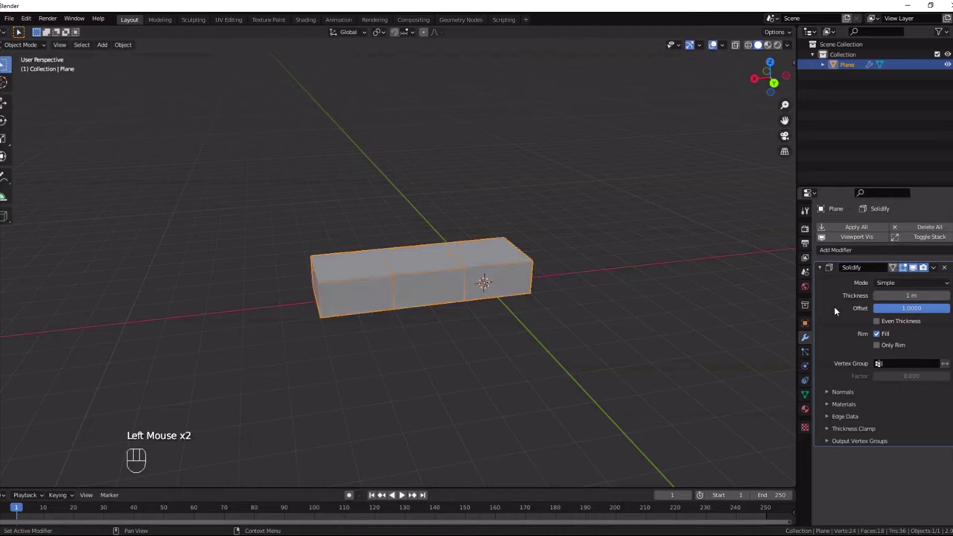
pyautogui.click(809, 396)
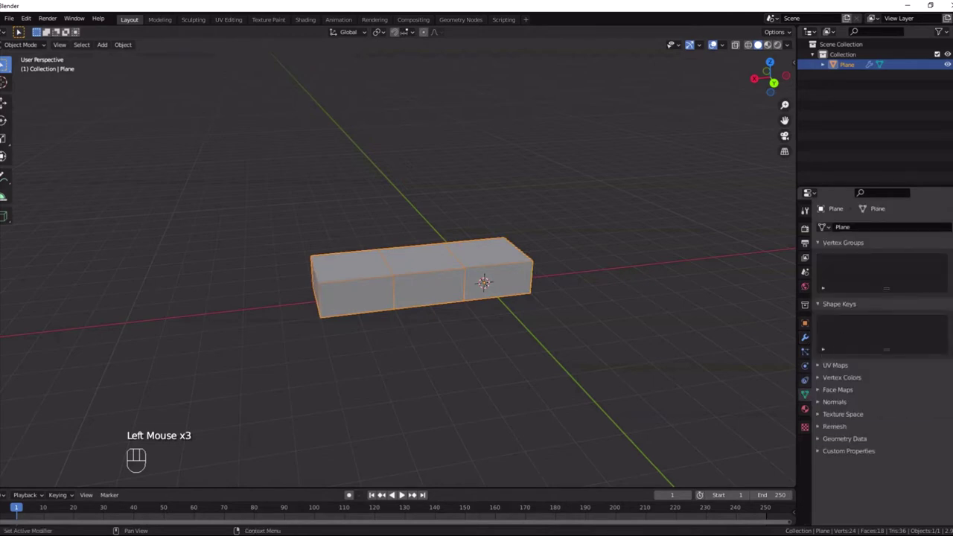
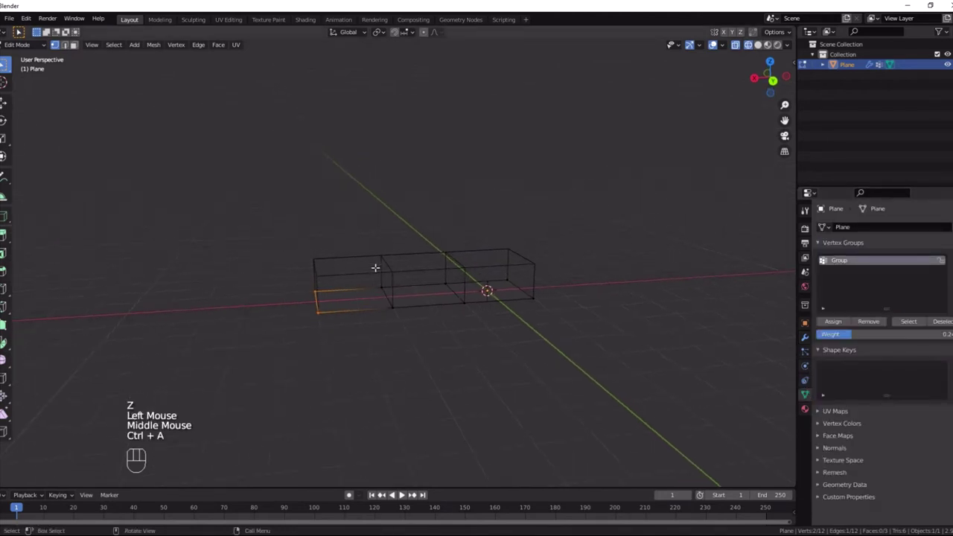
pyautogui.press('a')
pyautogui.moveTo(865, 339); pyautogui.dragTo(823, 340)
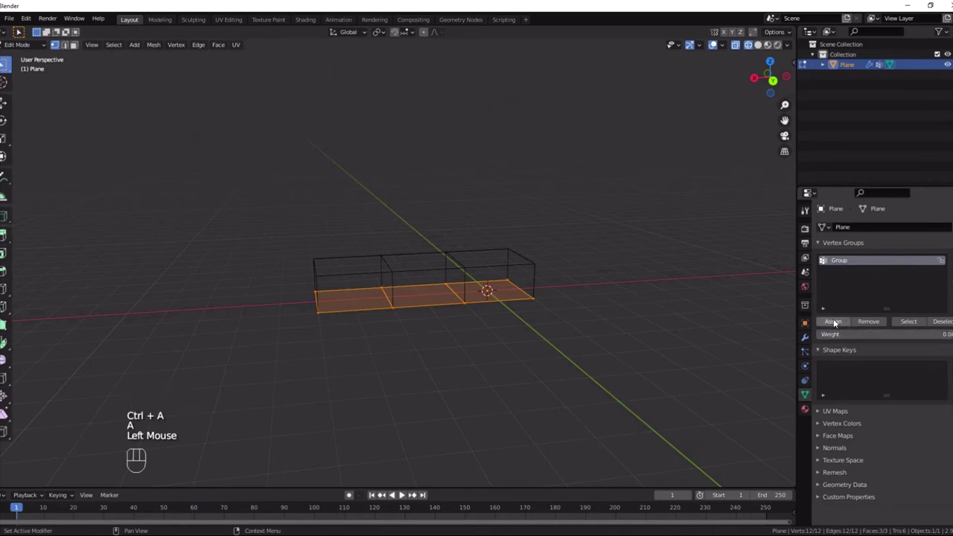